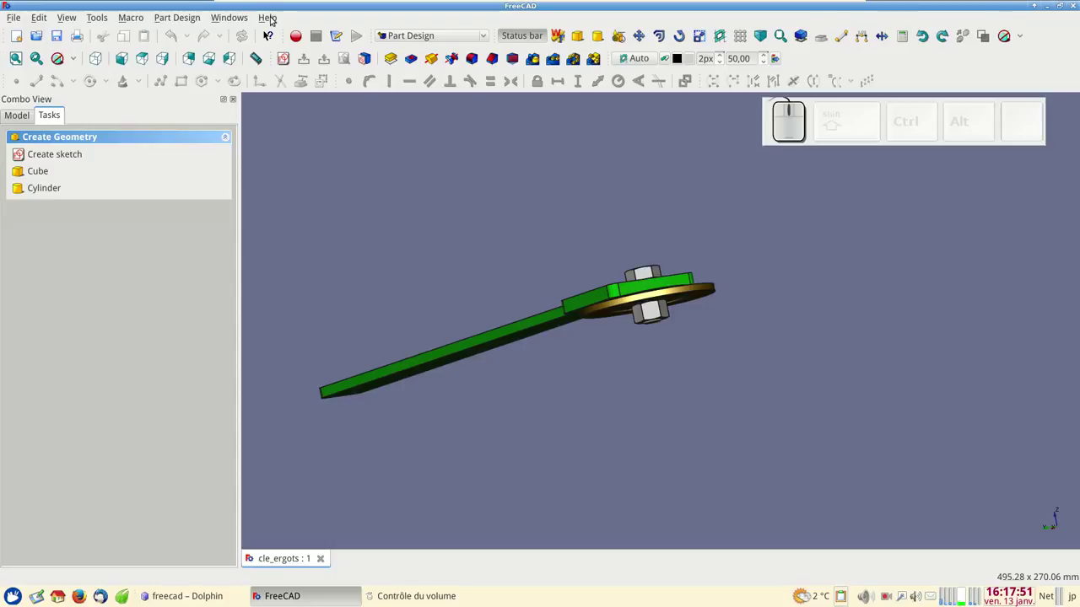
# - Show the FreeCAD version and release information from Help, then dismiss it
pyautogui.click(272, 18)
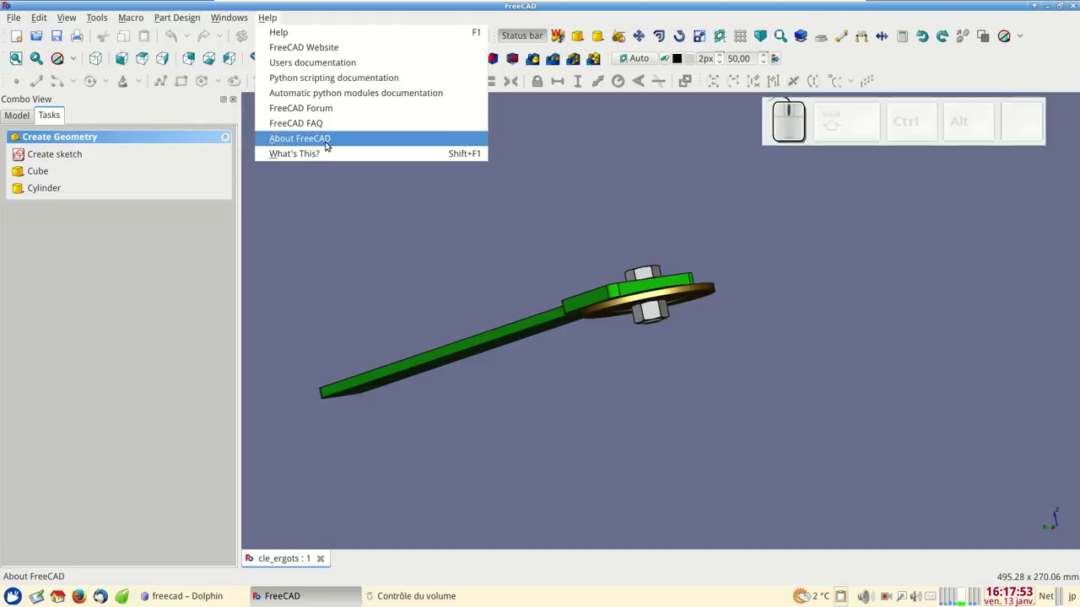
pyautogui.click(328, 141)
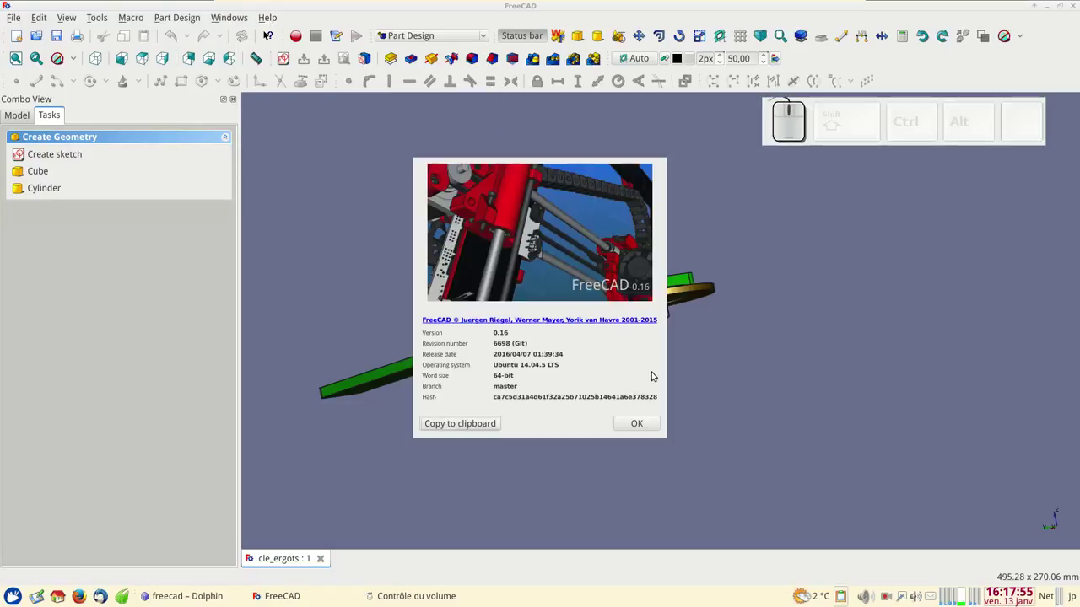
pyautogui.click(648, 422)
# - Orbit the wrench so its handle extends to the right of the nut and washer
pyautogui.moveTo(808, 326); pyautogui.dragTo(698, 367)
pyautogui.rightClick(703, 366)
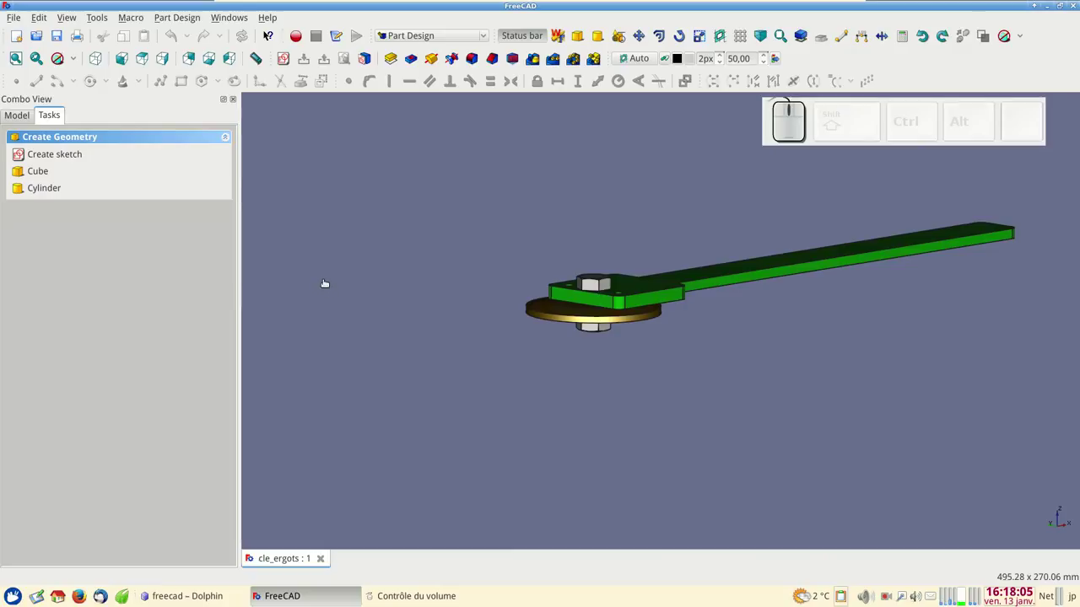
# - Show the 3D view's navigation styles with Gesture marked as current
pyautogui.rightClick(329, 266)
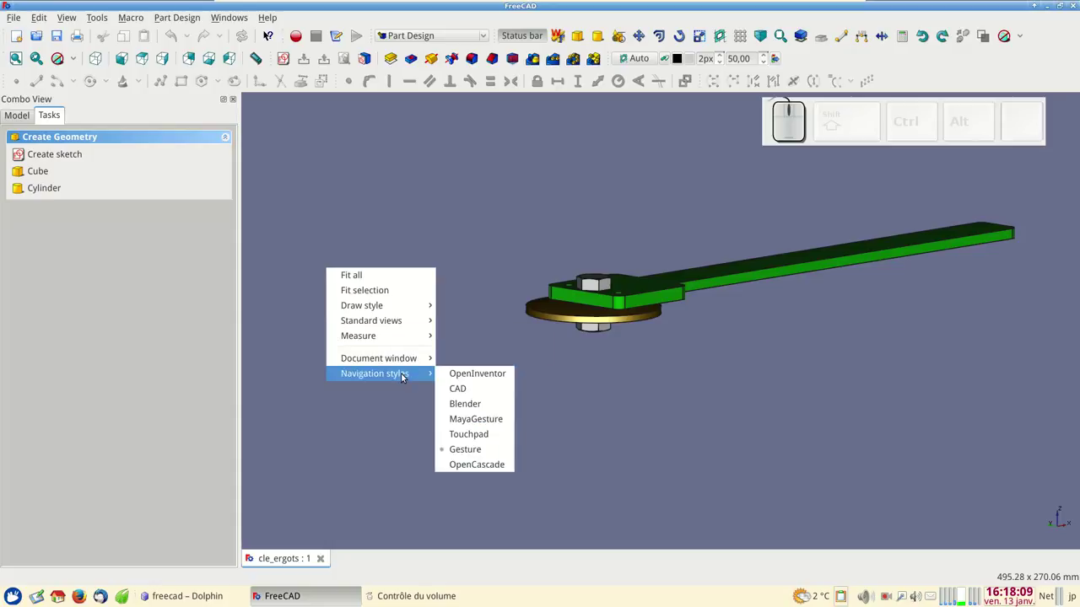
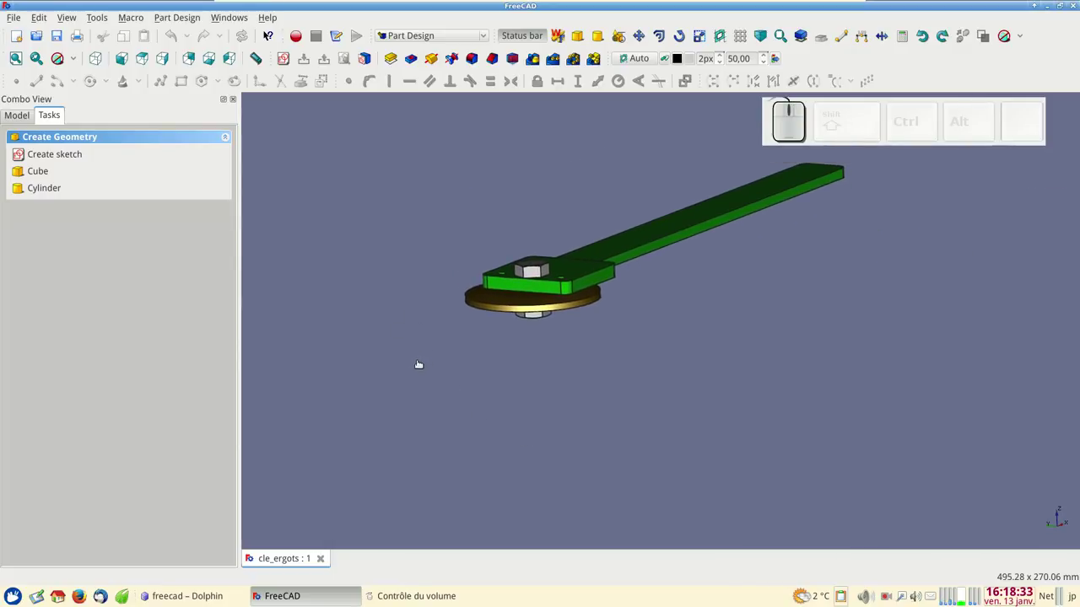
# - Orbit to look down on the wrench head with the handle pointing up
pyautogui.moveTo(414, 265); pyautogui.dragTo(435, 323)
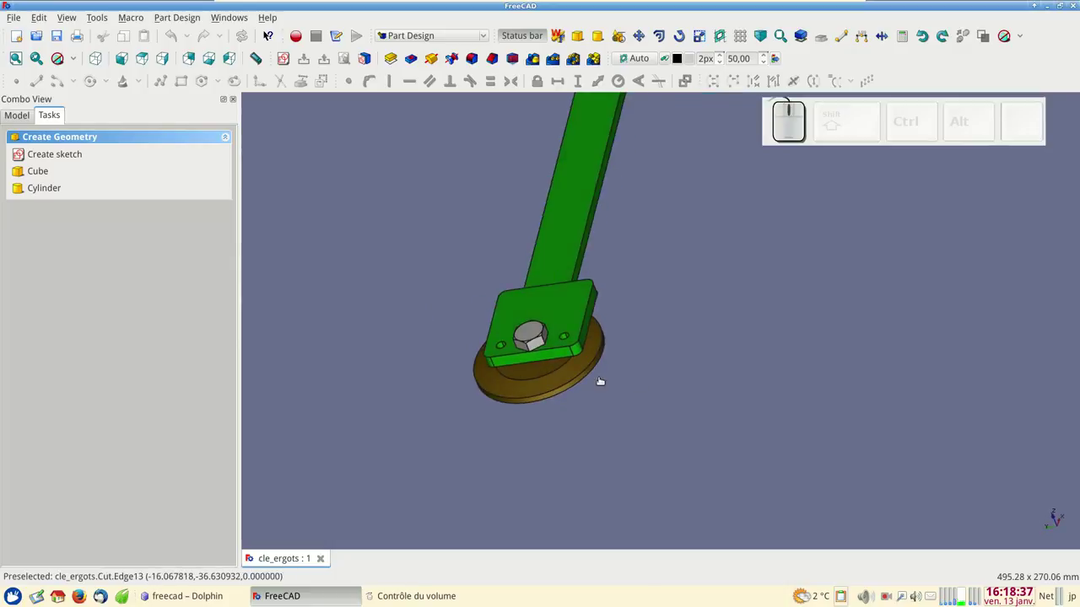